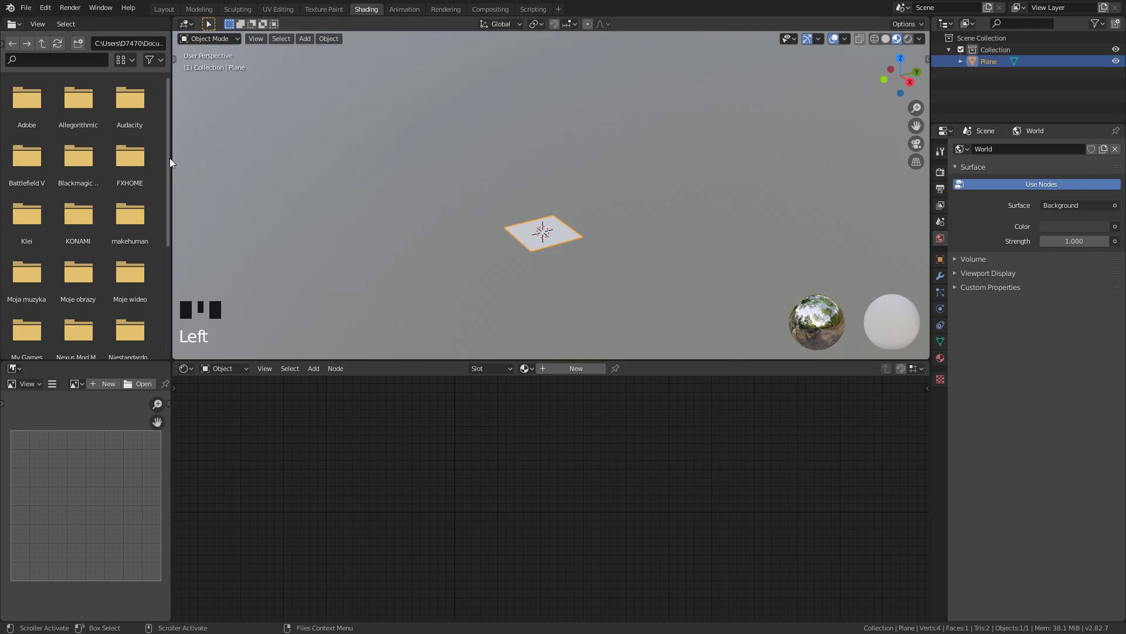
# Join away the file browser and image editor areas and zoom the viewport onto the plane.
pyautogui.moveTo(175, 259); pyautogui.dragTo(416, 306)
pyautogui.scroll(3)
pyautogui.moveTo(433, 306); pyautogui.dragTo(455, 307)
pyautogui.scroll(-3)
pyautogui.scroll(3)
pyautogui.middleClick(509, 247)
pyautogui.moveTo(496, 372); pyautogui.dragTo(613, 433)
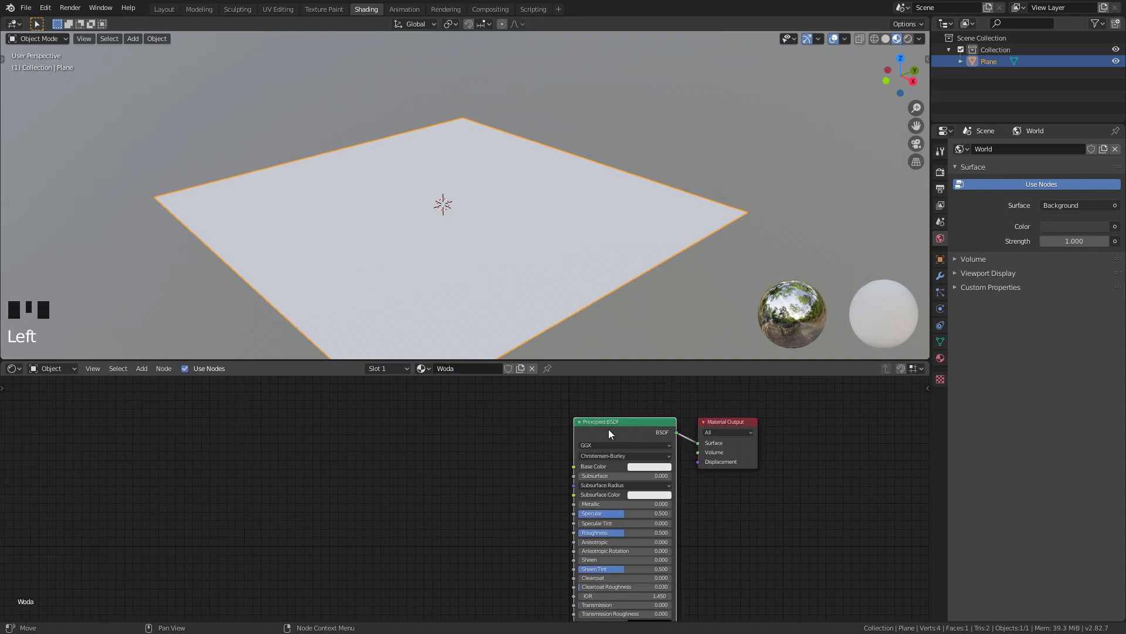
# Load the Rock12 PBR maps onto the Woda material via Principled Texture Setup.
pyautogui.press('ctrl+shift+t')
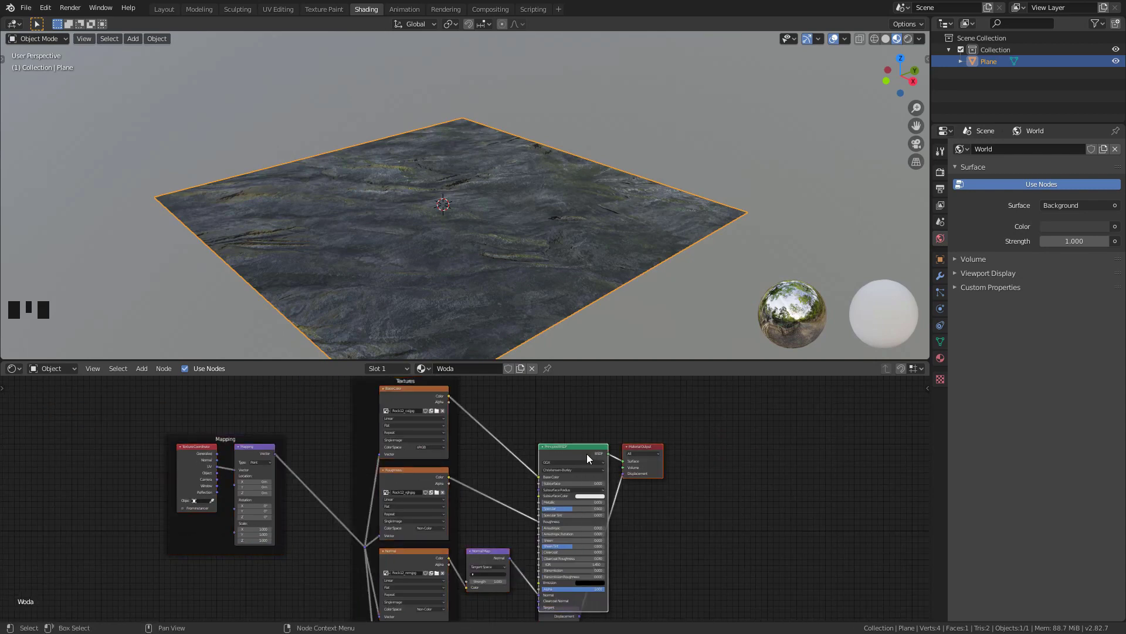
pyautogui.click(828, 415)
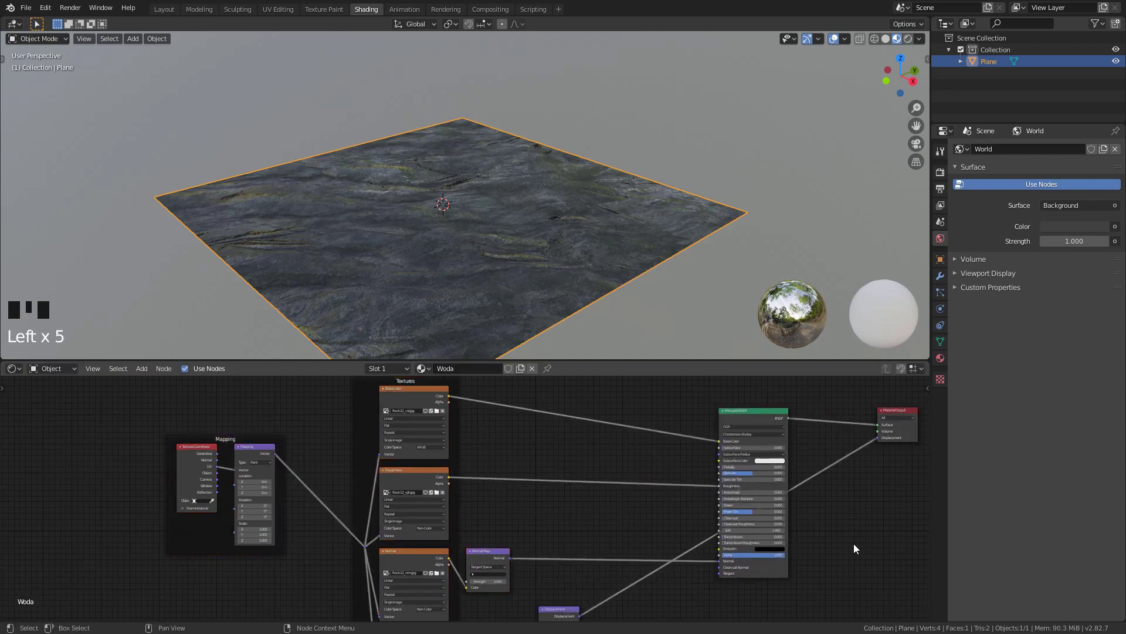
pyautogui.click(515, 458)
# Insert a Multiply math node (2.610) on the roughness map and preview its result.
pyautogui.press('x')
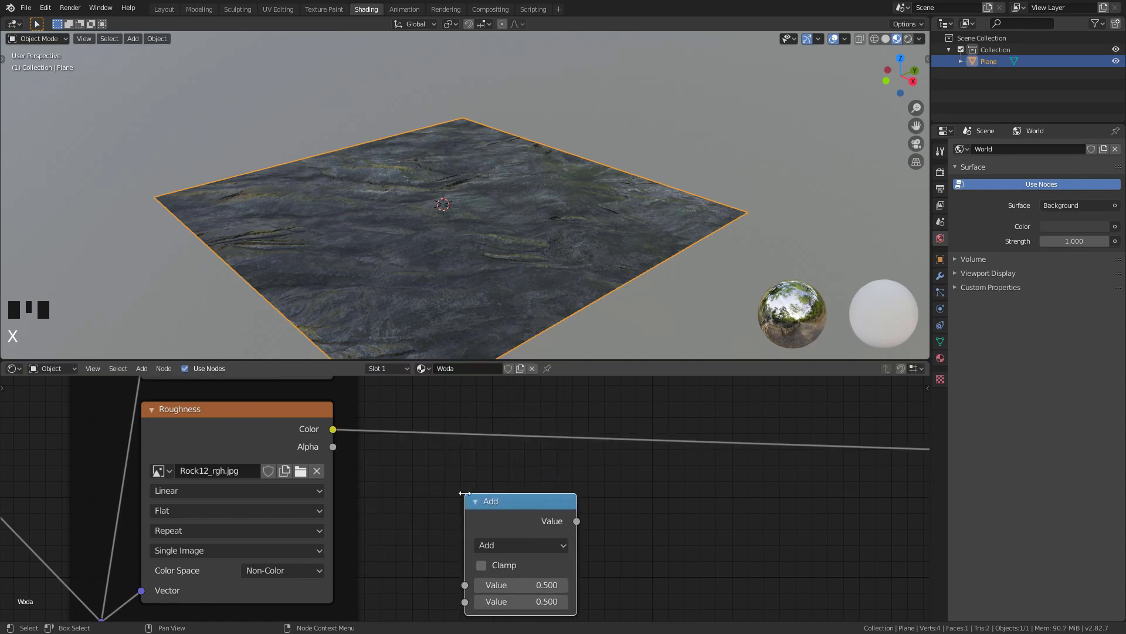
pyautogui.moveTo(580, 266); pyautogui.dragTo(442, 261)
pyautogui.scroll(3)
pyautogui.moveTo(449, 260); pyautogui.dragTo(489, 423)
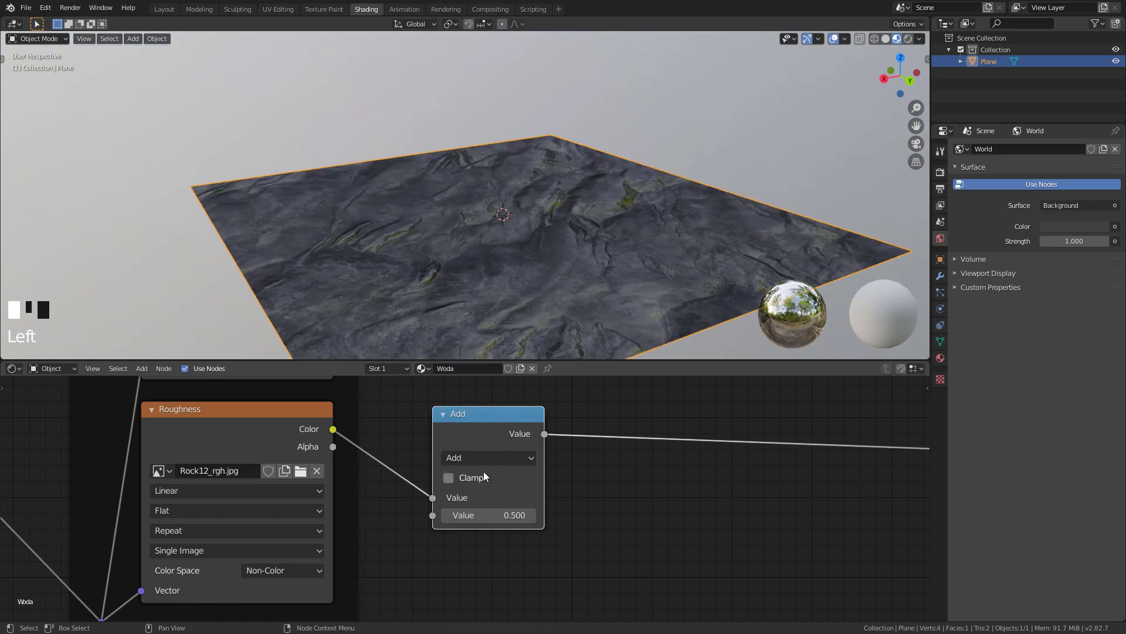
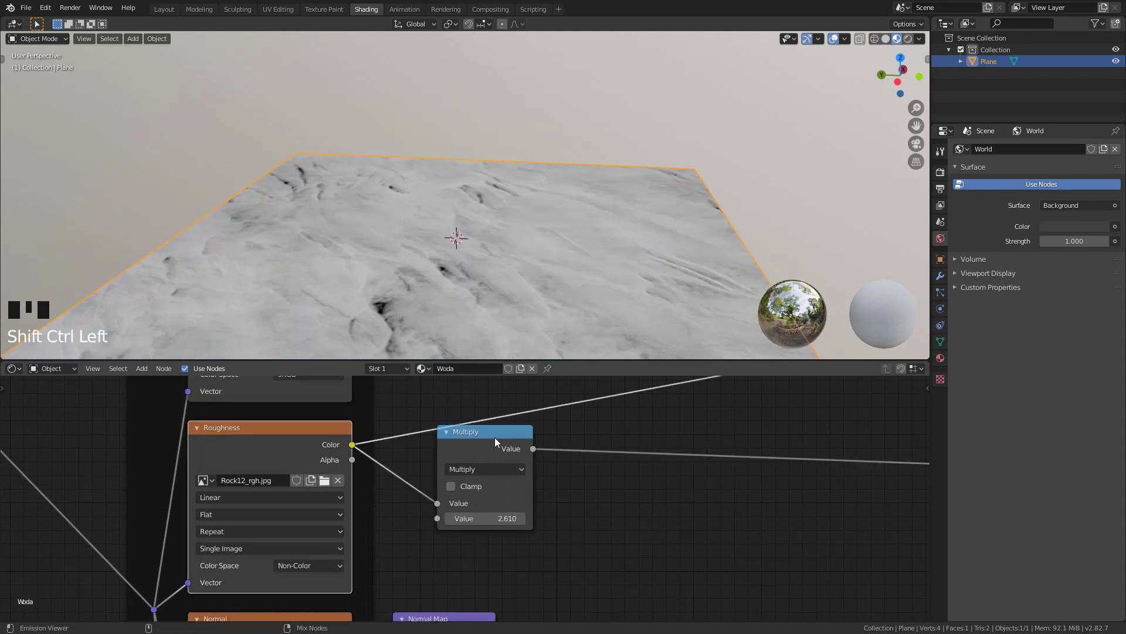
# Add a second Principled BSDF for water with a pale tint and low roughness, mixed at factor 0.400.
pyautogui.click(500, 441)
pyautogui.click(302, 436)
pyautogui.click(505, 441)
pyautogui.click(591, 534)
pyautogui.press('shift+d')
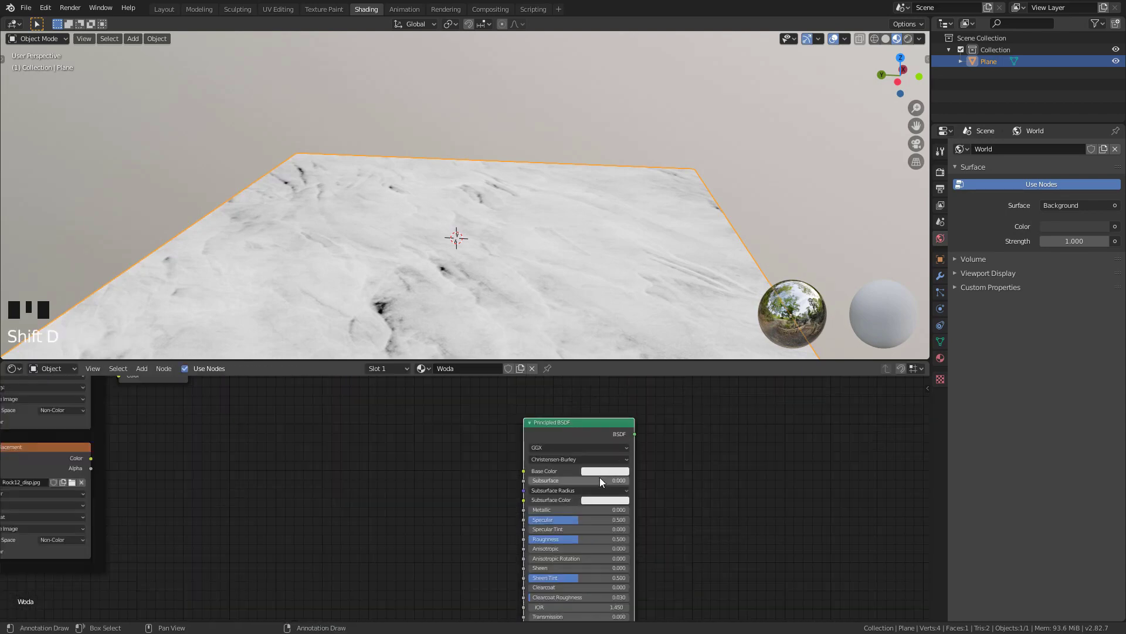
pyautogui.click(553, 436)
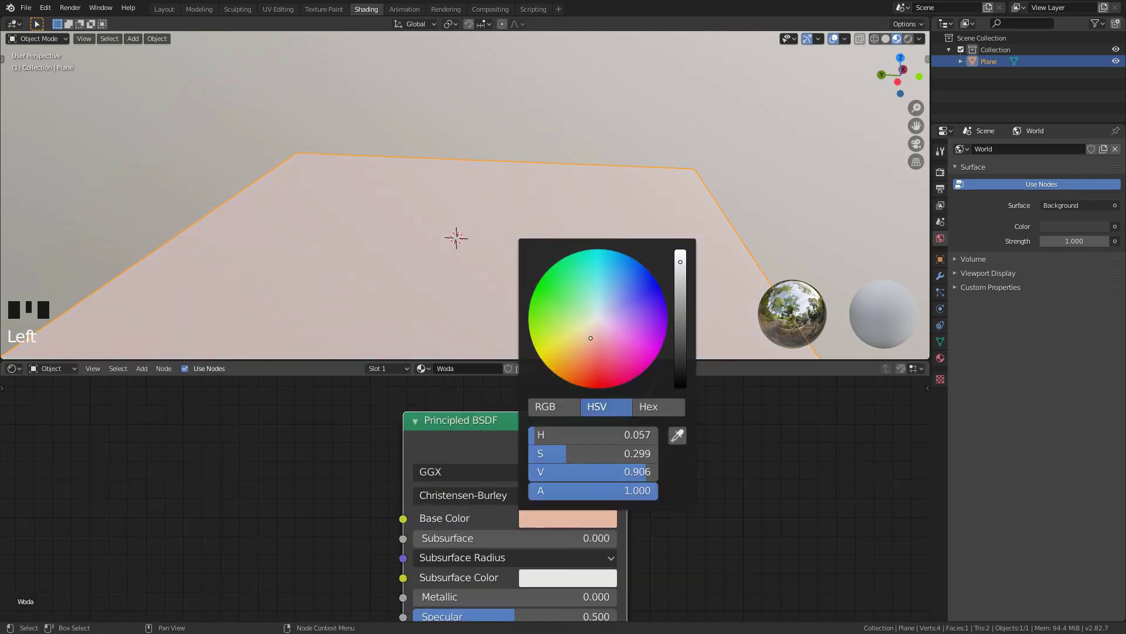
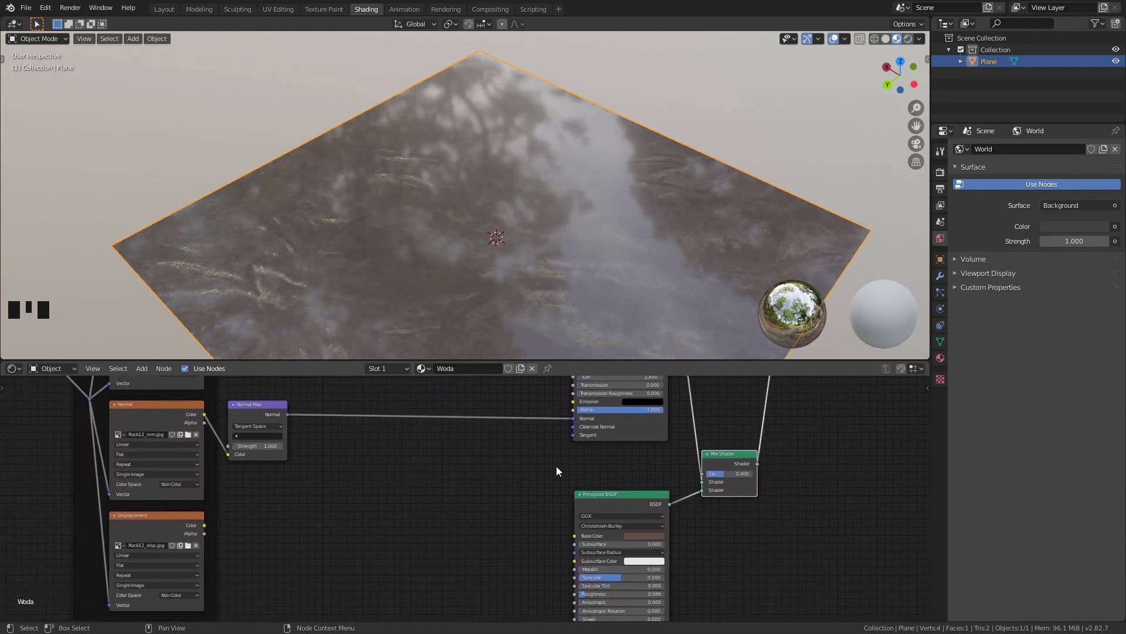
# Feed the displacement map through a Greater Than 0.270 node into the Mix Shader factor.
pyautogui.click(214, 528)
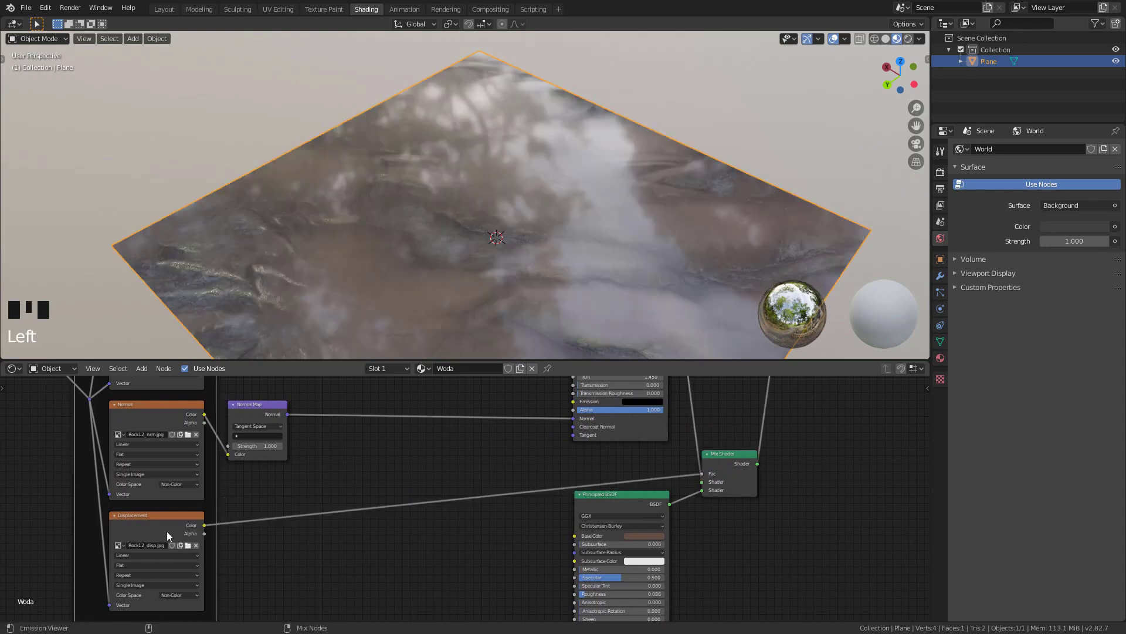
pyautogui.click(171, 533)
pyautogui.click(750, 473)
pyautogui.scroll(-3)
pyautogui.moveTo(591, 287); pyautogui.dragTo(503, 465)
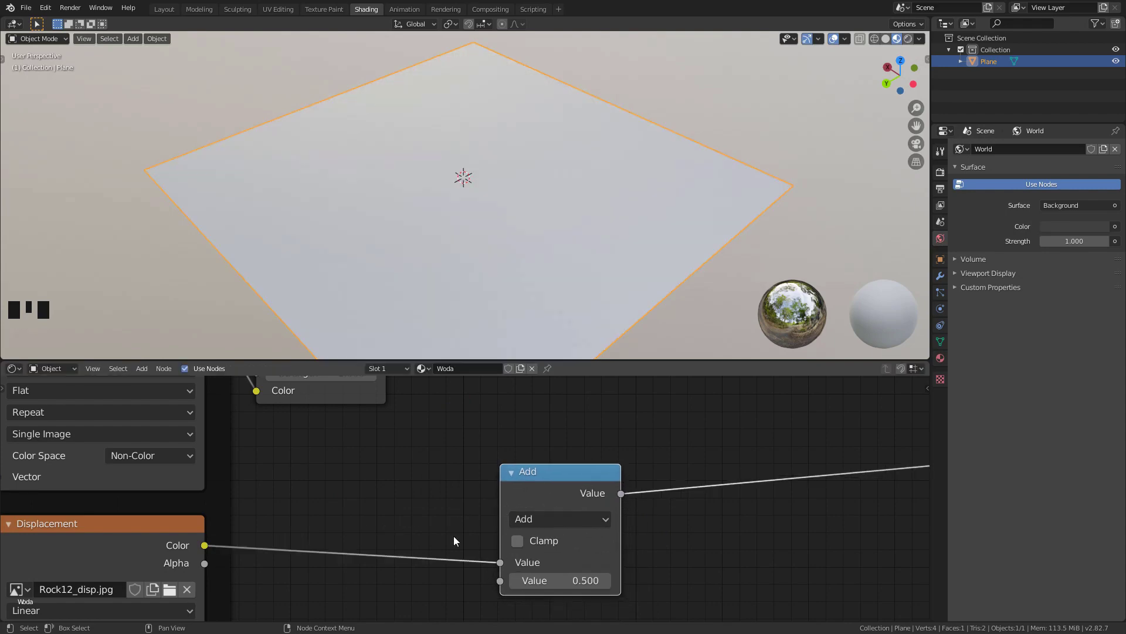
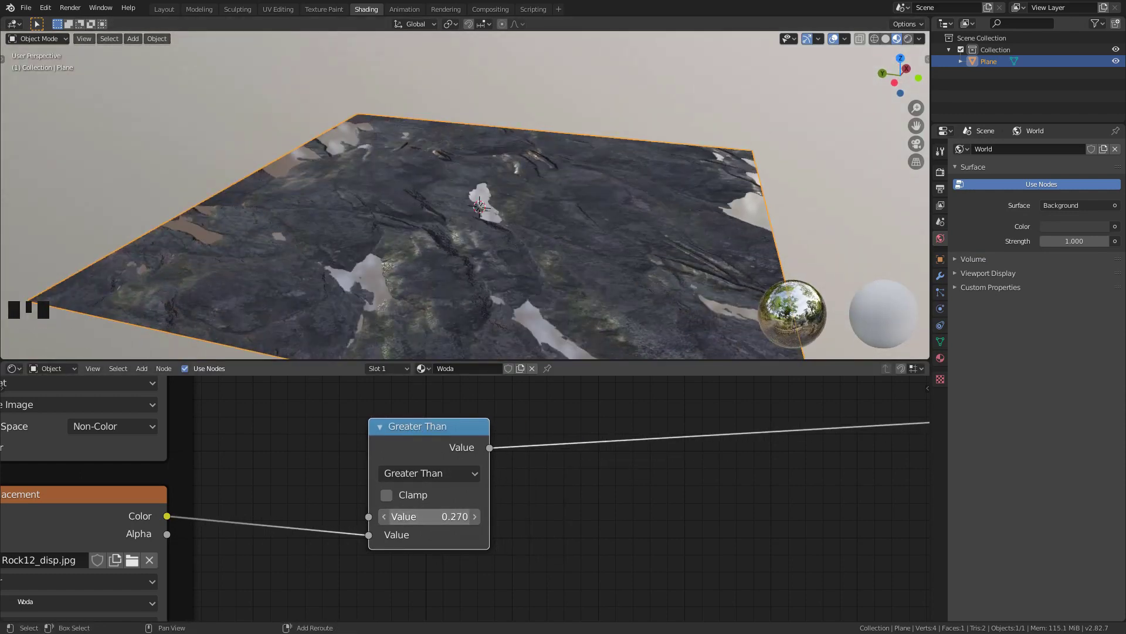
# Duplicate the Greater Than threshold node to get a second comparison on the displacement map.
pyautogui.scroll(-3)
pyautogui.moveTo(498, 281); pyautogui.dragTo(461, 234)
pyautogui.scroll(3)
pyautogui.scroll(-3)
pyautogui.moveTo(441, 267); pyautogui.dragTo(488, 398)
pyautogui.press('shift+d')
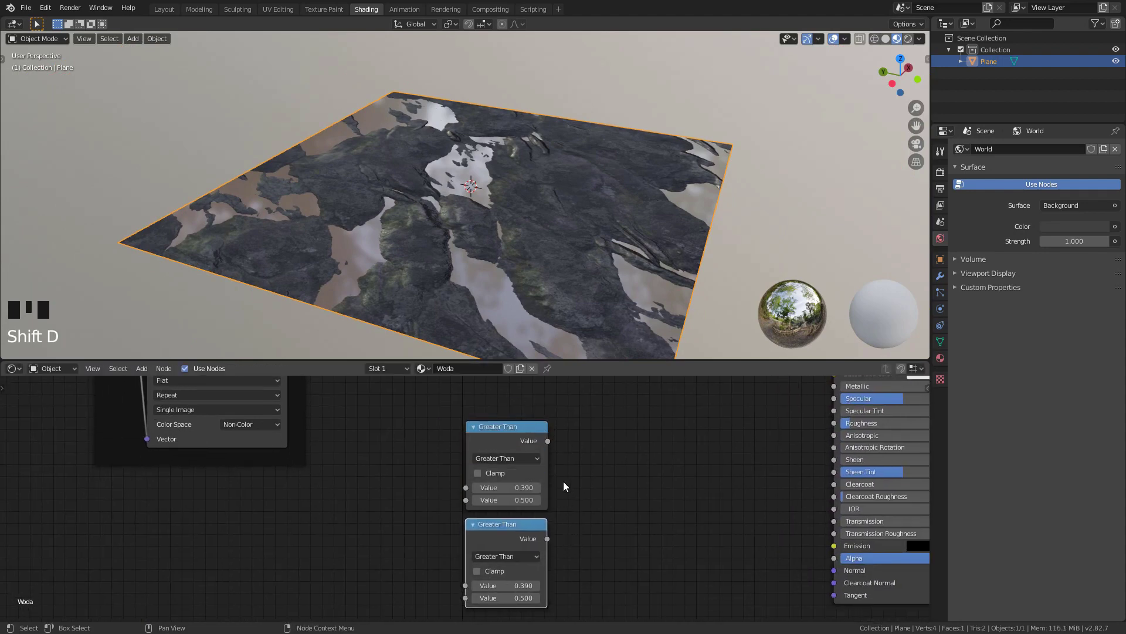
pyautogui.click(377, 412)
# Drive both Greater Than nodes from one shared Value node at 0.430 and preview the mask.
pyautogui.moveTo(483, 584); pyautogui.dragTo(559, 429)
pyautogui.click(558, 429)
pyautogui.click(542, 530)
pyautogui.click(552, 433)
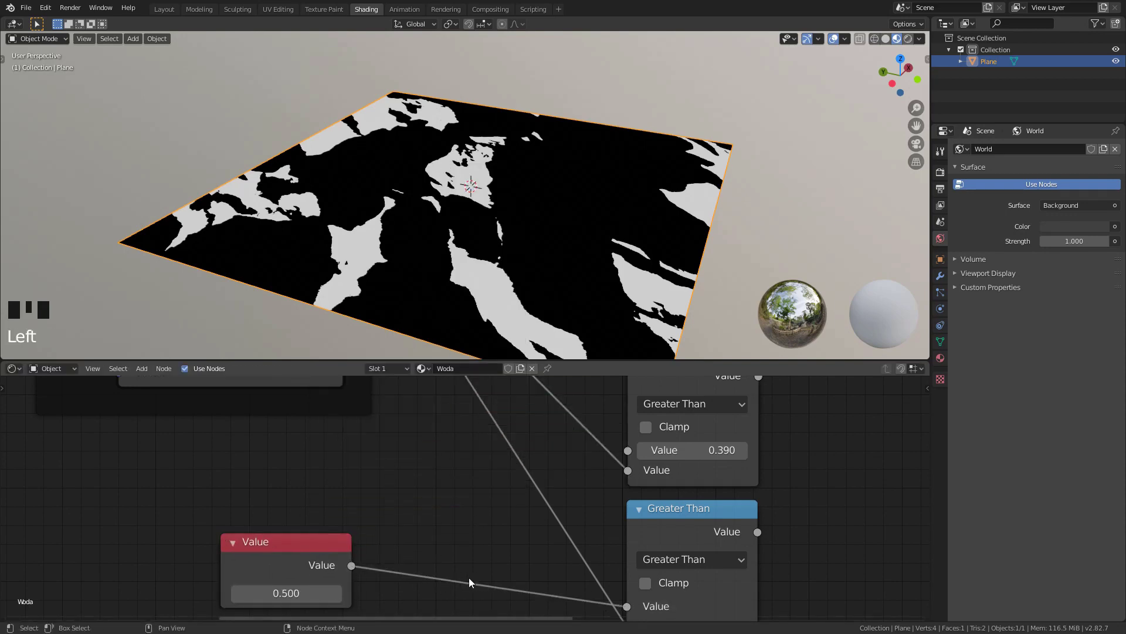
pyautogui.click(369, 562)
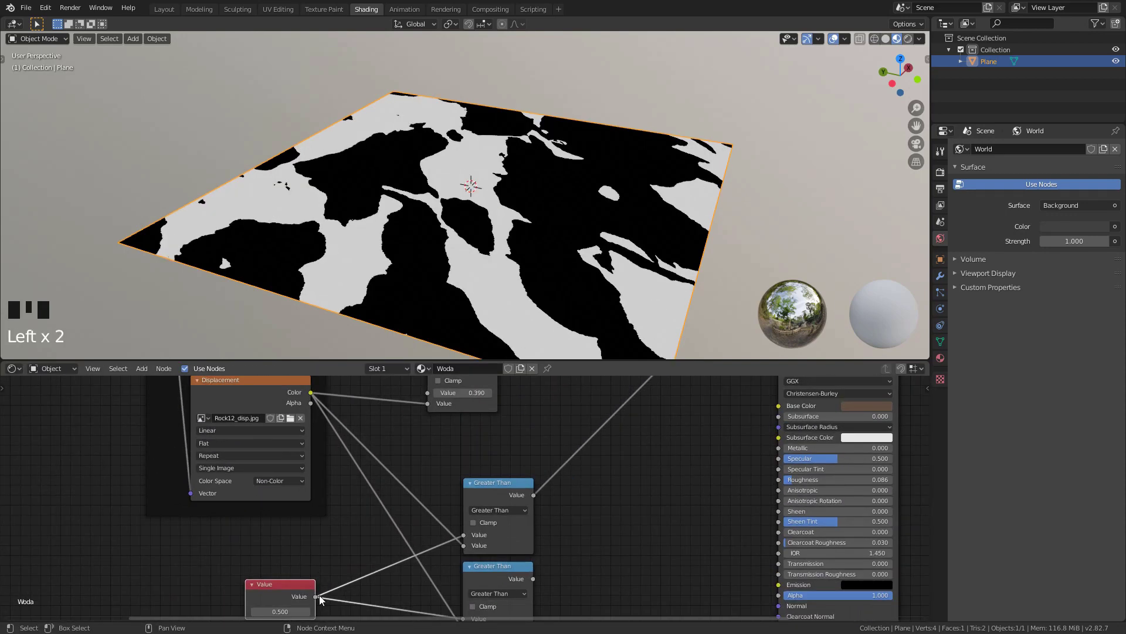
pyautogui.click(435, 396)
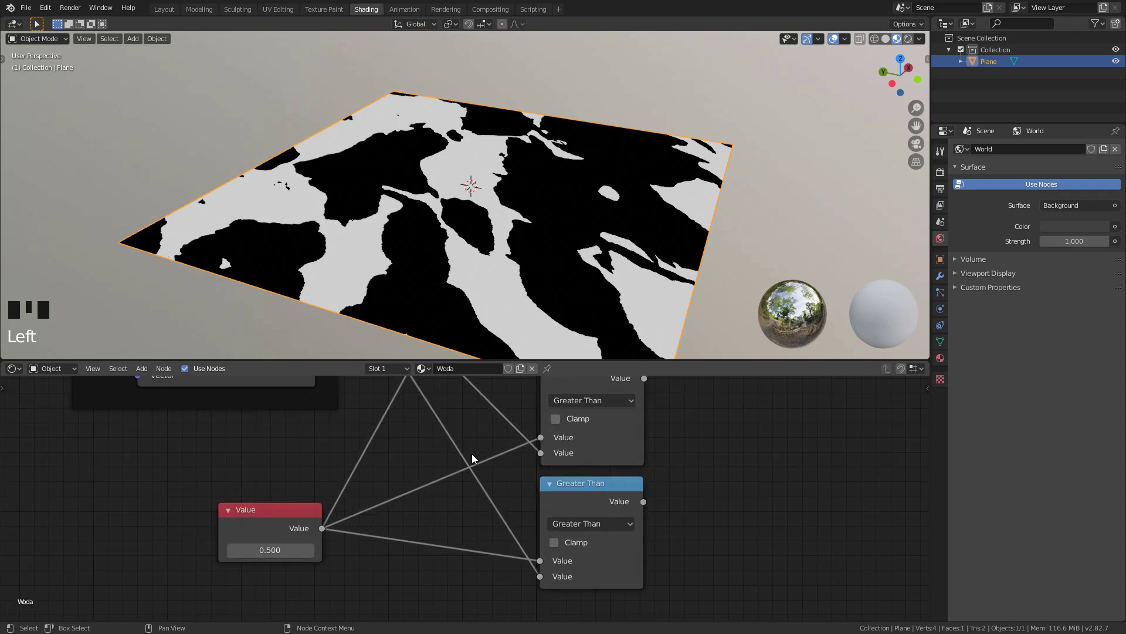
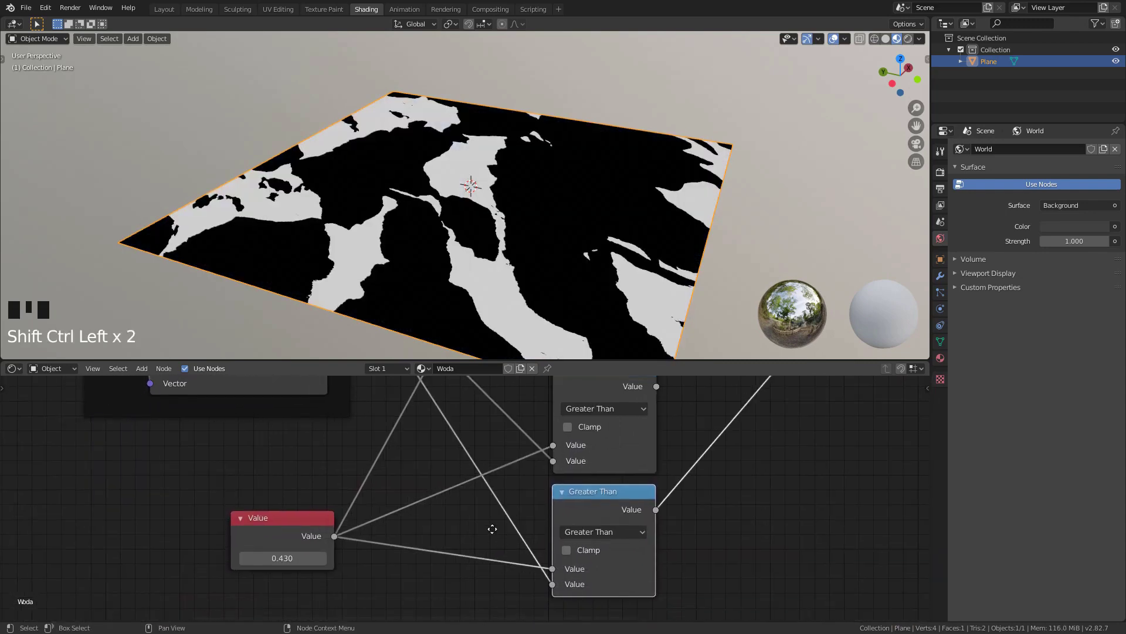
# Add an Add node offsetting the shared value by 0.090 into the second Greater Than.
pyautogui.press('shift+d')
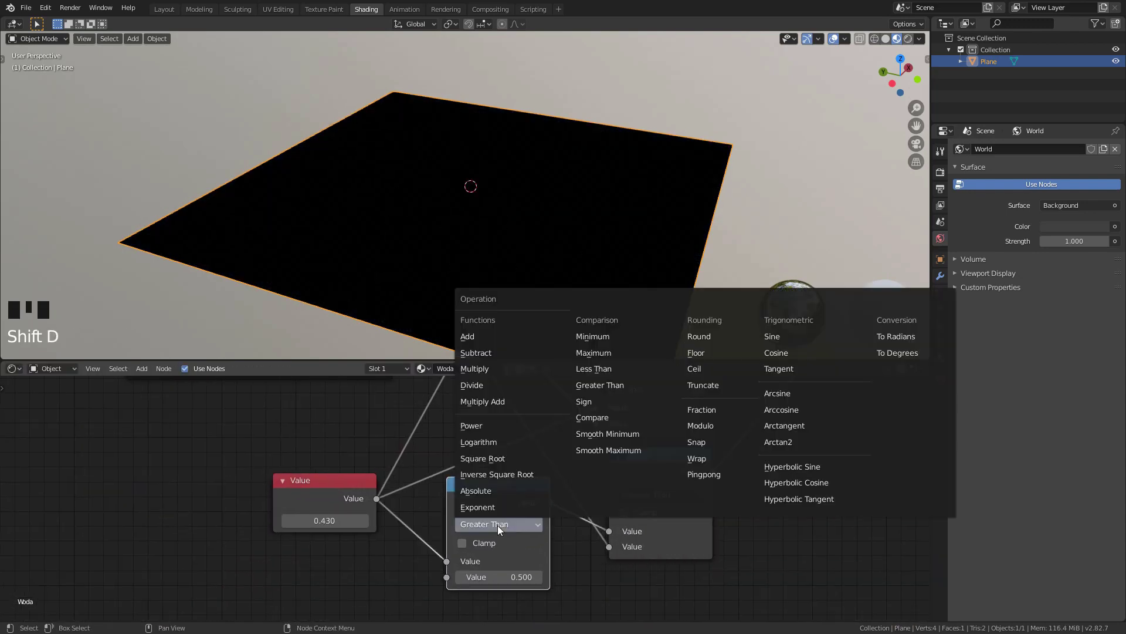
pyautogui.moveTo(488, 346); pyautogui.dragTo(674, 429)
pyautogui.click(685, 422)
pyautogui.click(680, 458)
pyautogui.click(680, 421)
pyautogui.click(674, 459)
pyautogui.click(675, 420)
pyautogui.click(673, 453)
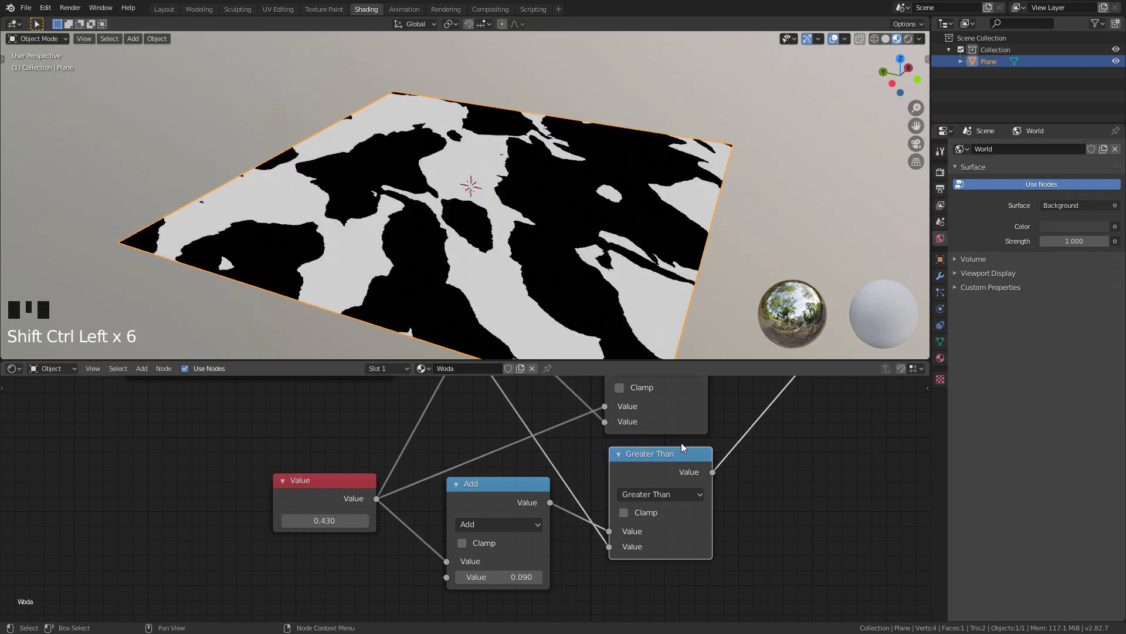
# Combine the two comparisons with a Subtract node to get thin band-shaped mask areas.
pyautogui.press('shift+d')
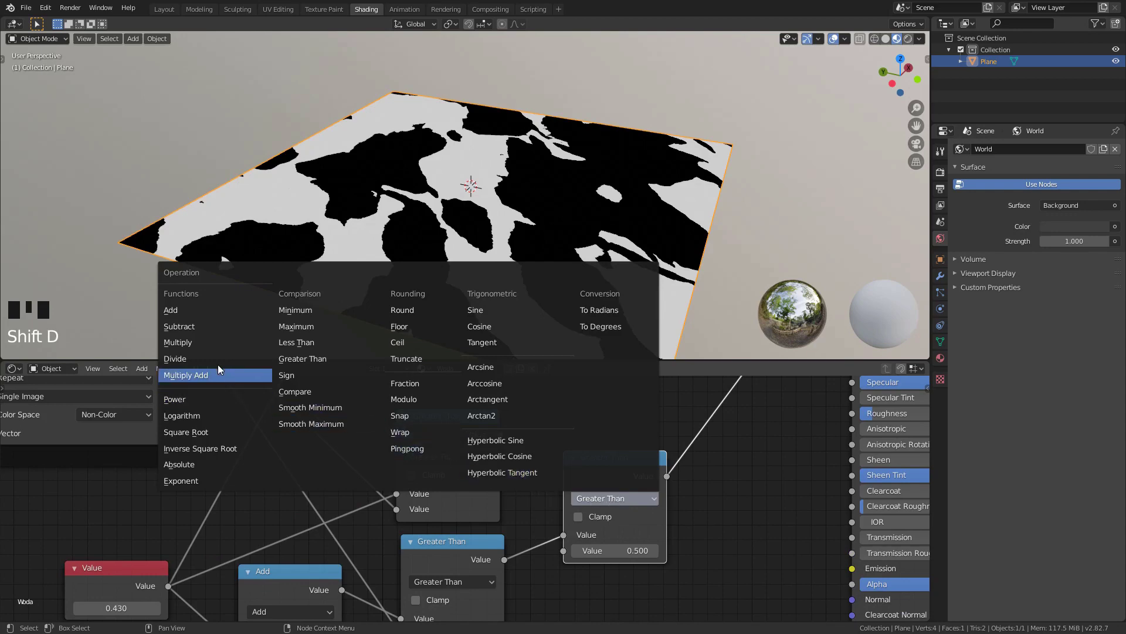
pyautogui.click(200, 333)
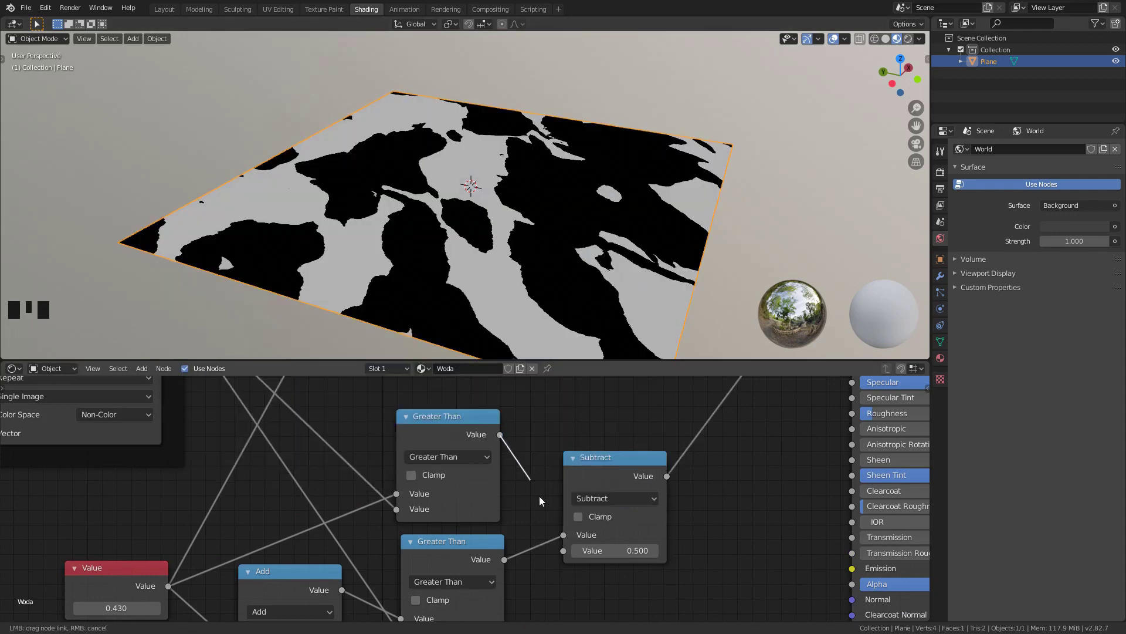
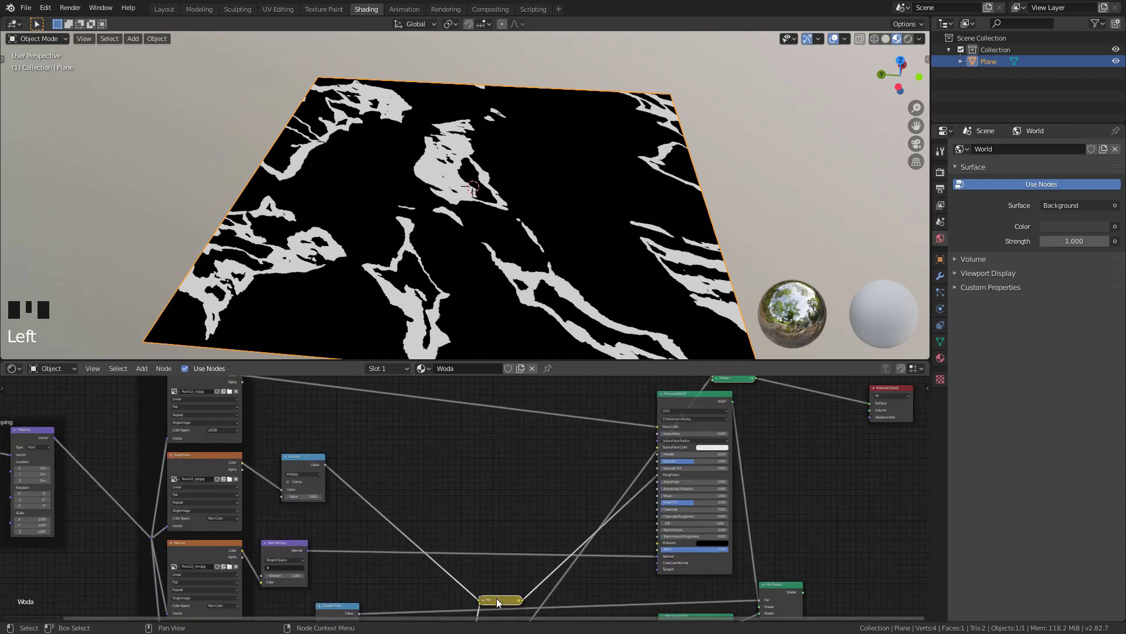
# Multiply the rock roughness by the inverted mask (MixRGB Multiply, Fac 0.842) into the BSDF roughness.
pyautogui.click(428, 451)
pyautogui.click(88, 417)
pyautogui.moveTo(465, 436); pyautogui.dragTo(508, 495)
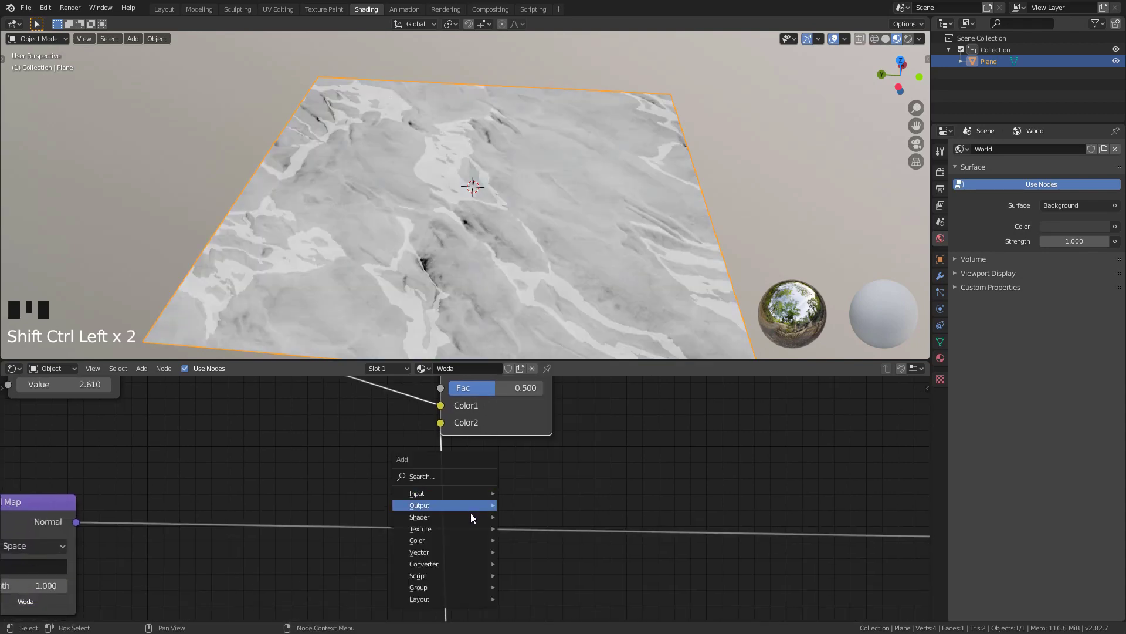
pyautogui.press('shift+a')
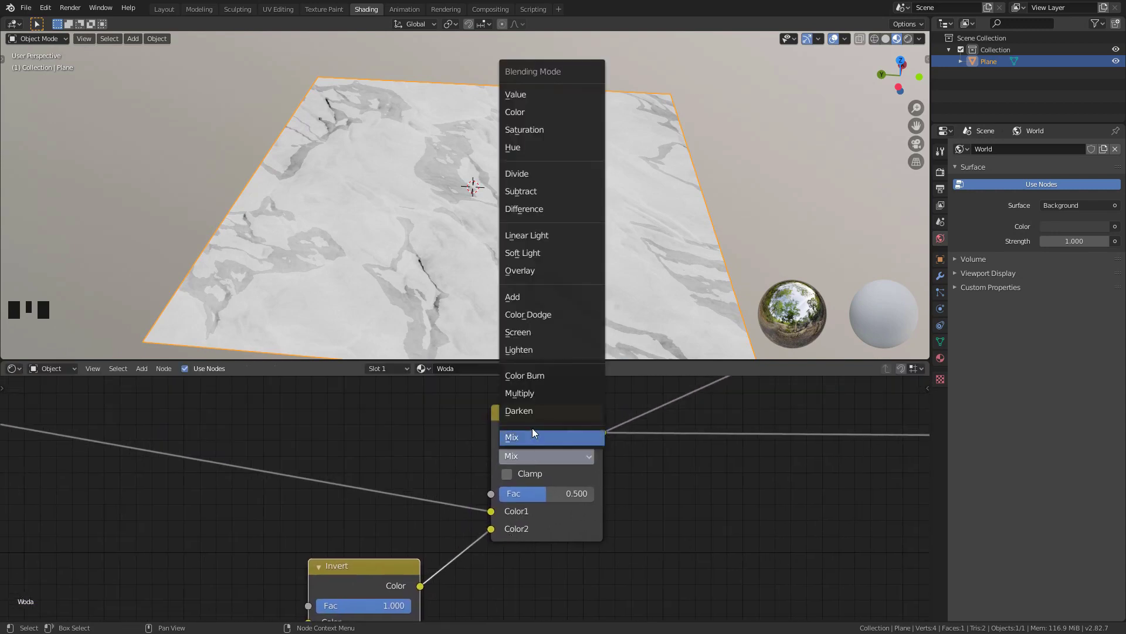
pyautogui.moveTo(536, 398); pyautogui.dragTo(662, 481)
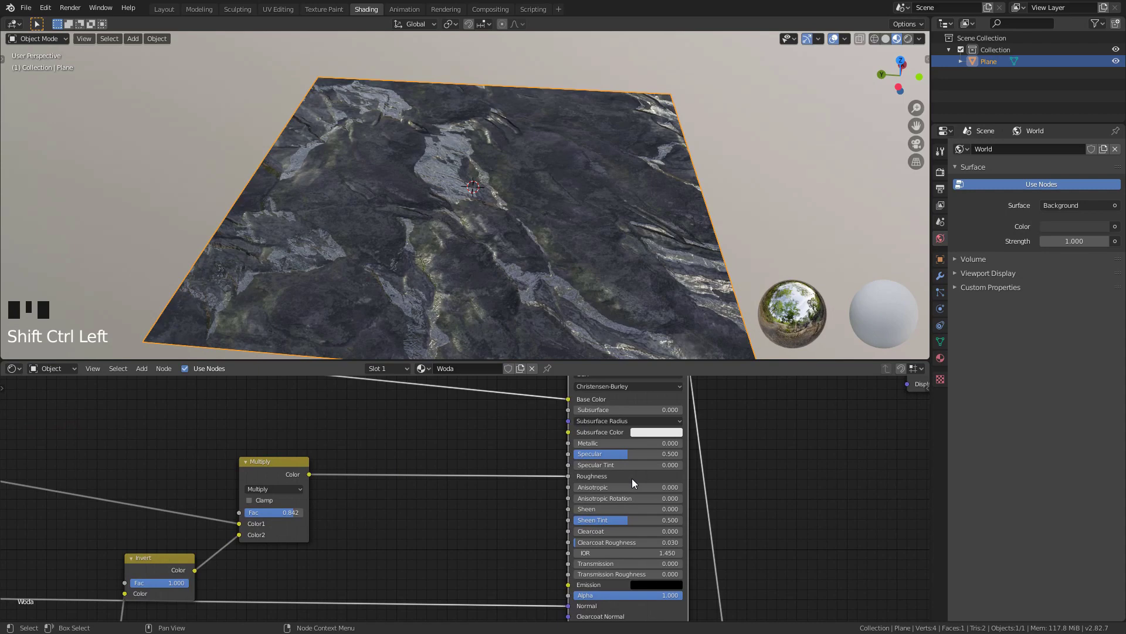
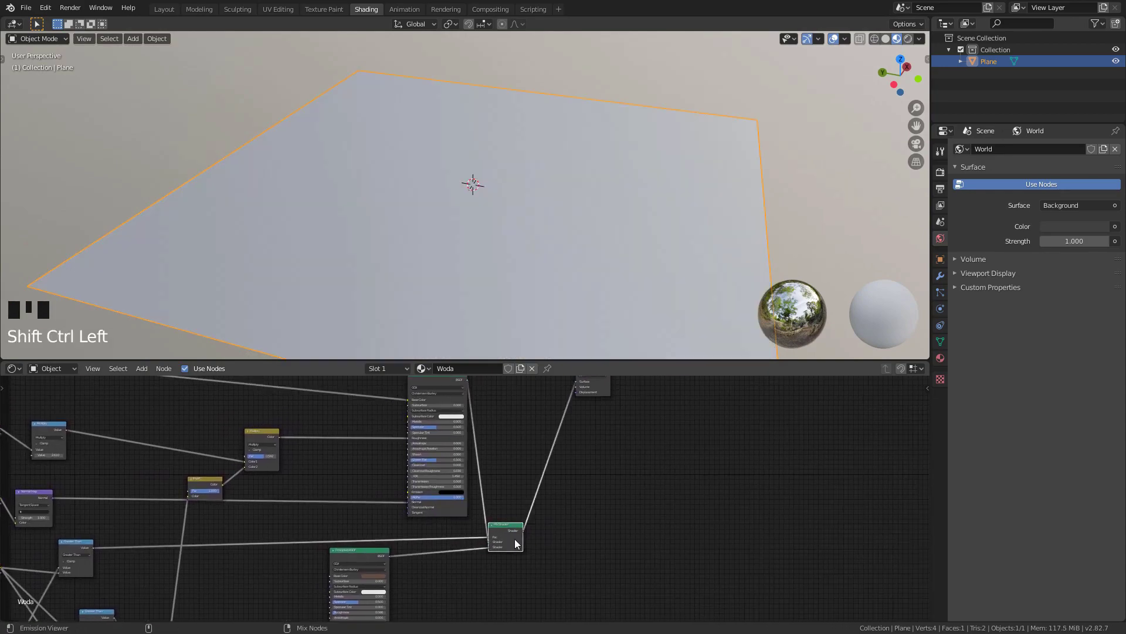
# Raise the water threshold so puddles fill the low areas and set the roughness mix factor to 0.582.
pyautogui.scroll(3)
pyautogui.moveTo(526, 264); pyautogui.dragTo(450, 400)
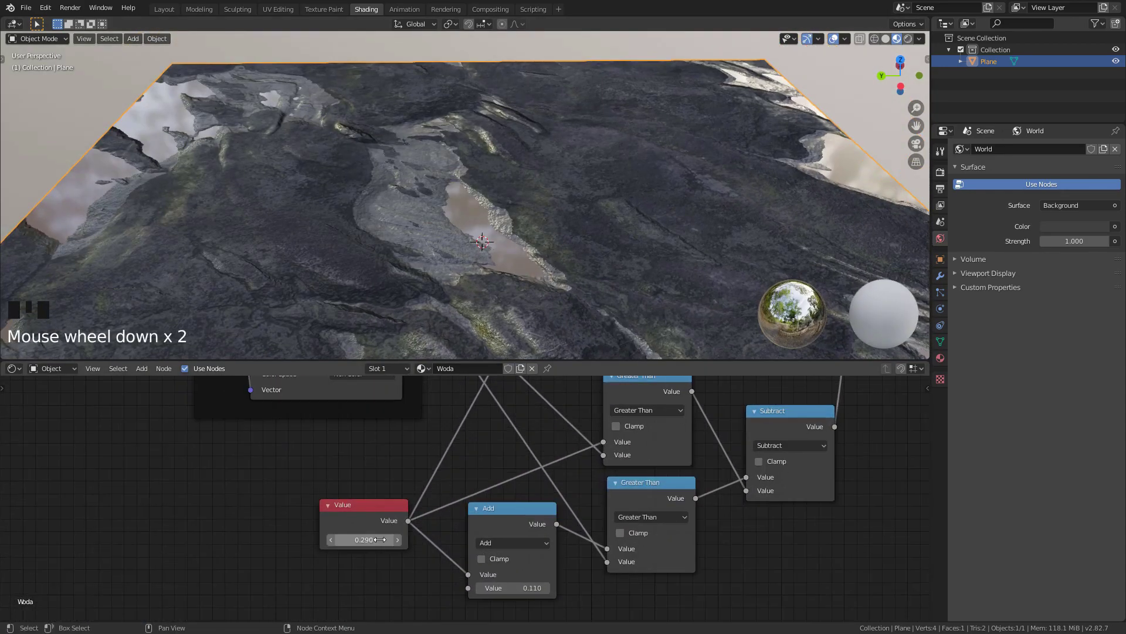
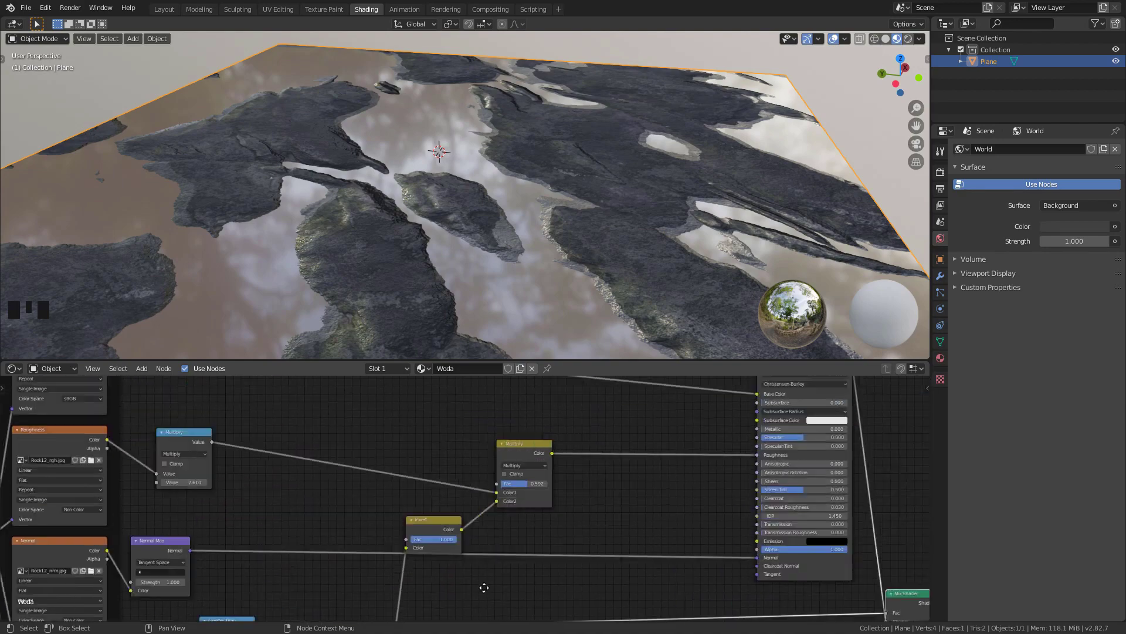
pyautogui.click(529, 533)
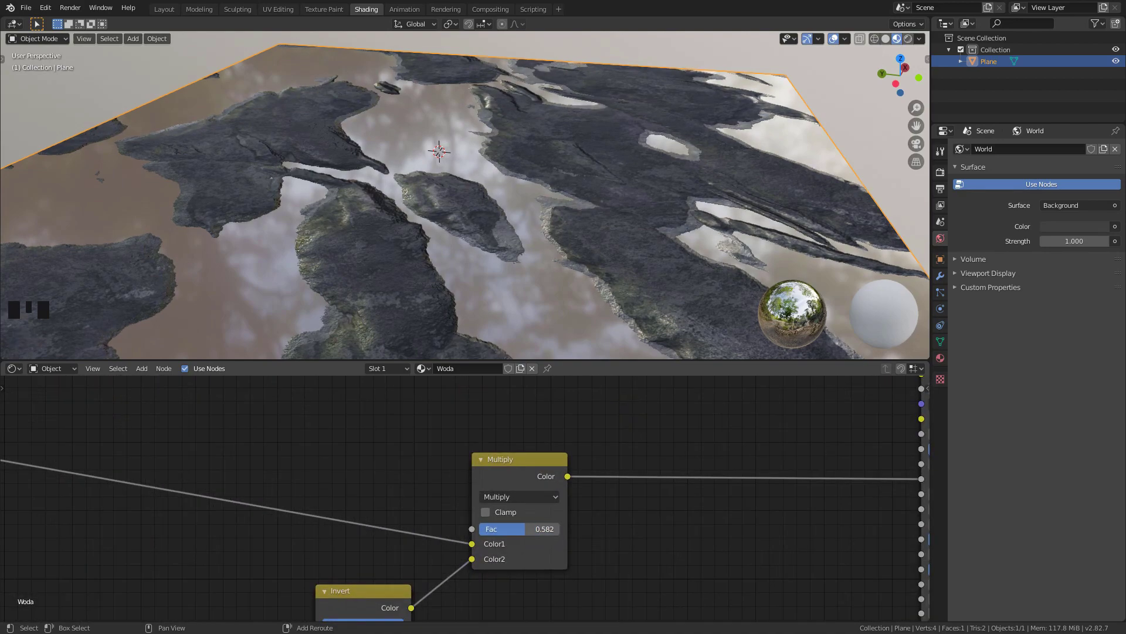
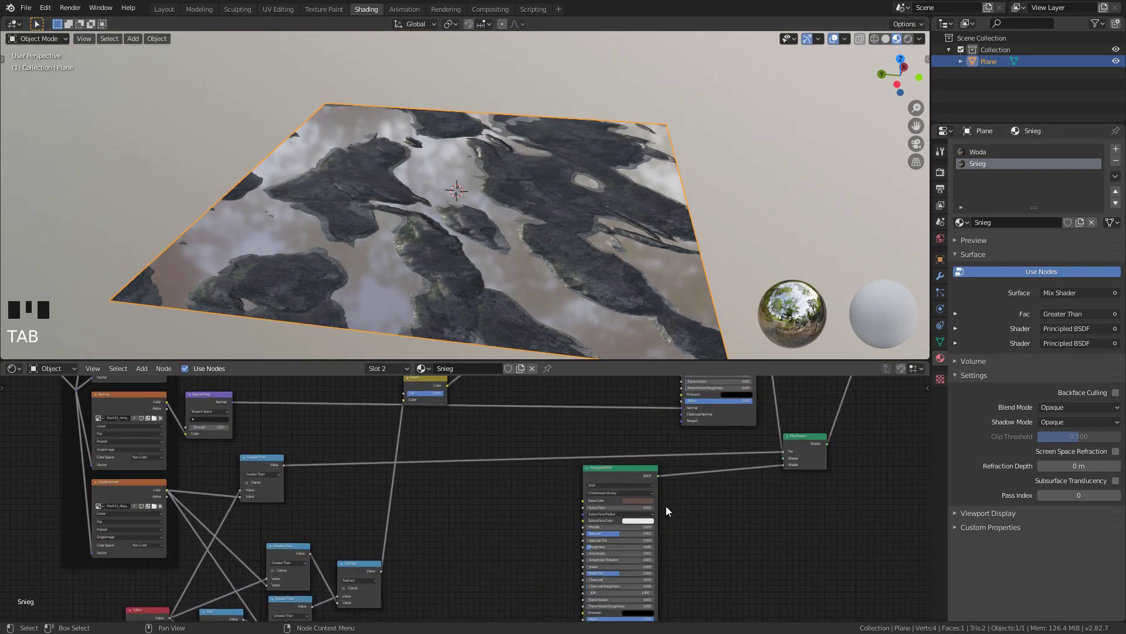
# Switch the Snieg mask to Less Than, tune its value and reconnect the Mix Shader for pale snow patches.
pyautogui.click(487, 461)
pyautogui.click(676, 400)
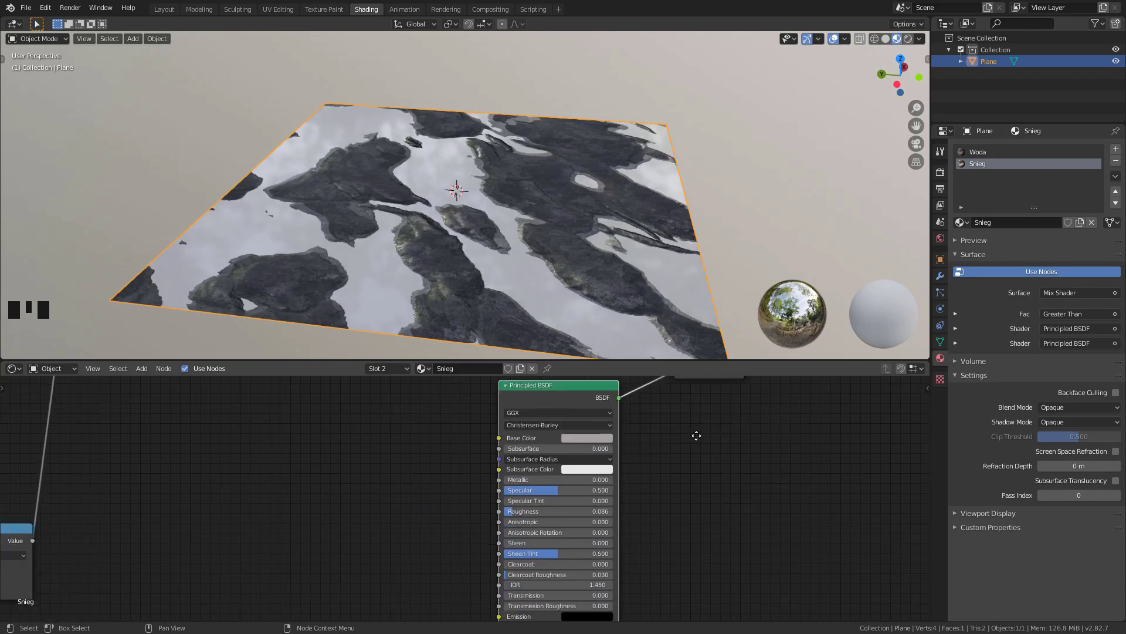
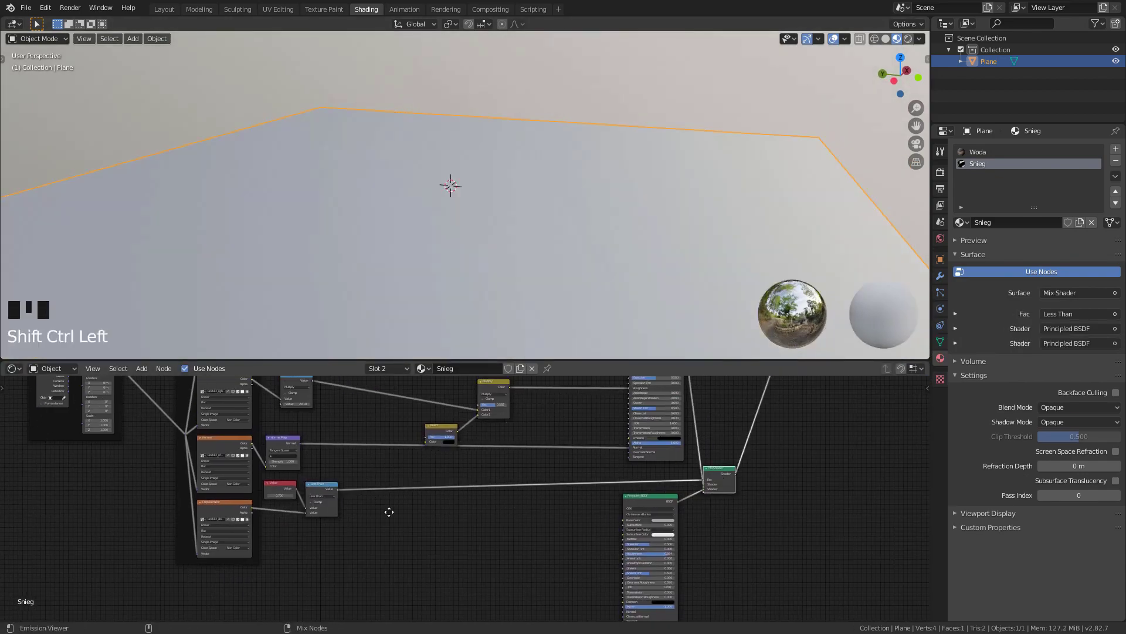
pyautogui.scroll(3)
pyautogui.click(547, 465)
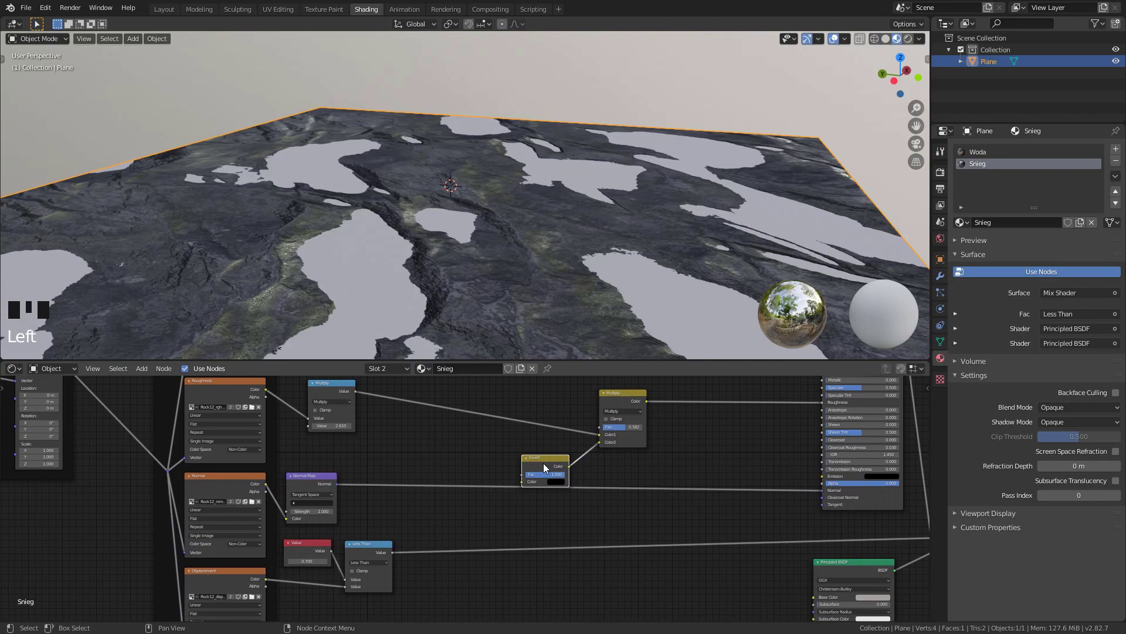